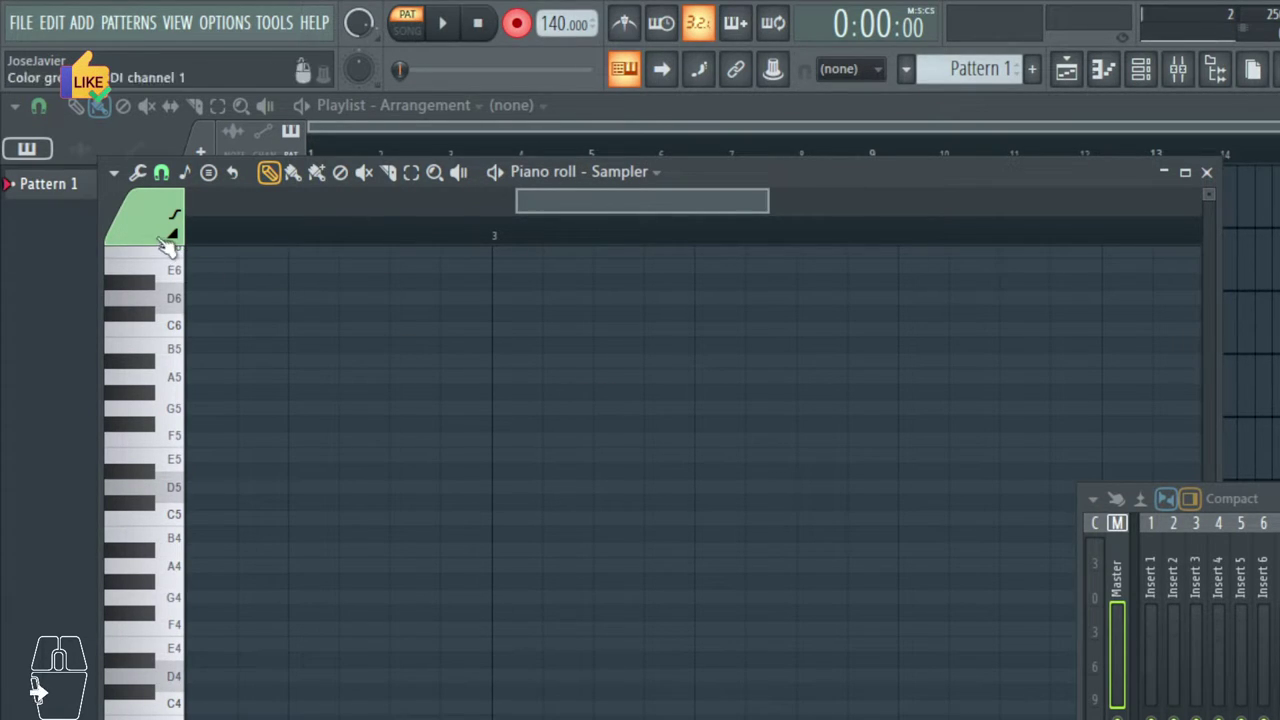
Step: Set scale highlighting to root D, Minor Natural (Aeolian)
click(125, 178)
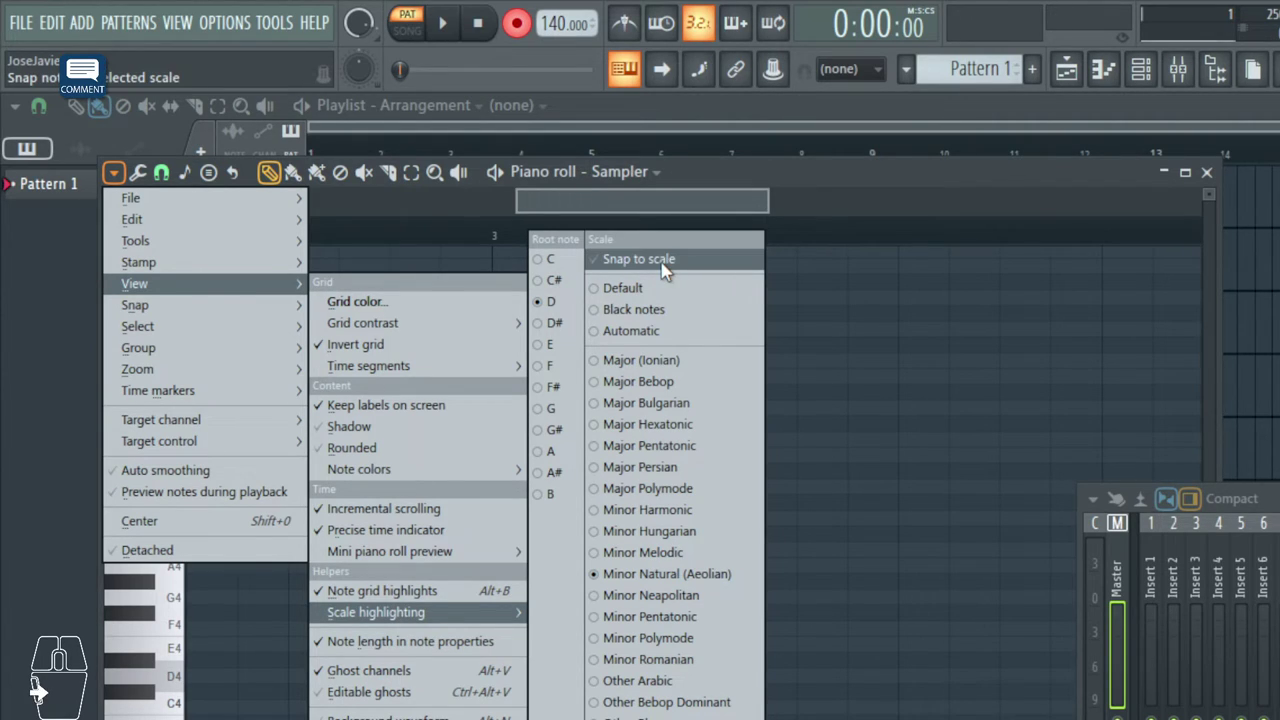
Step: Enable Snap to scale and draw E5/D5 melody notes with the pencil
click(664, 270)
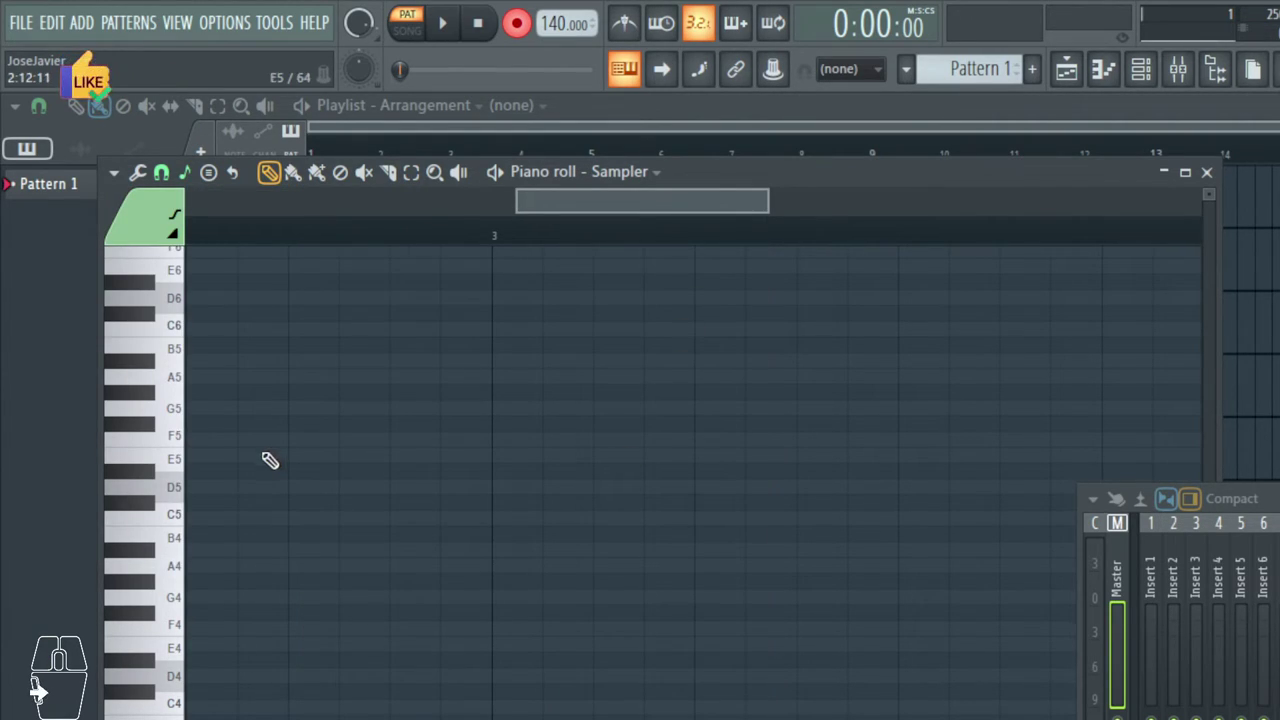
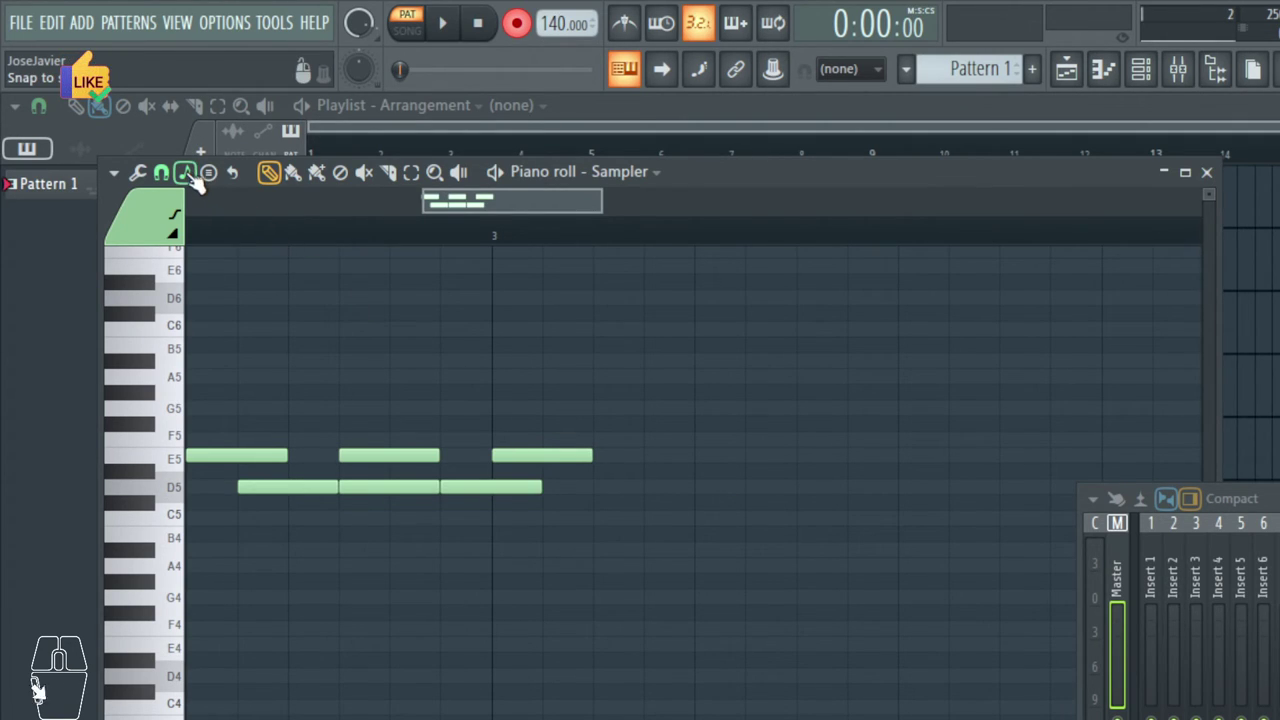
click(202, 184)
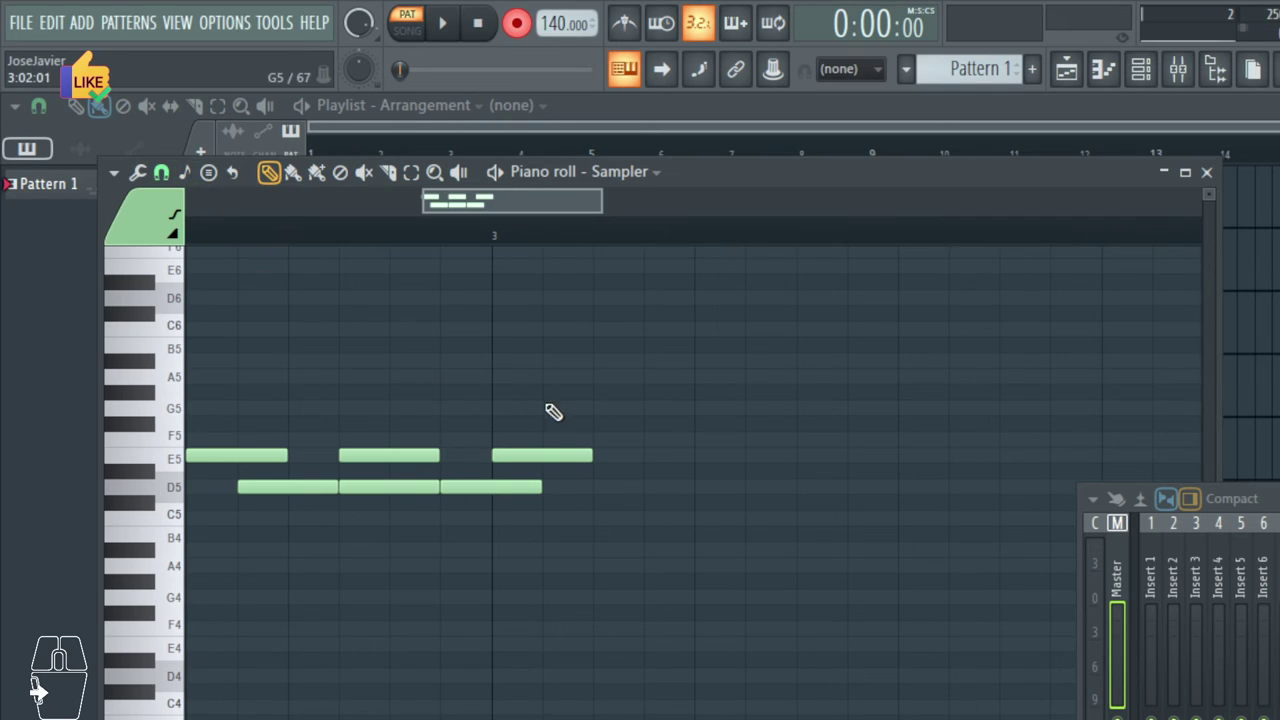